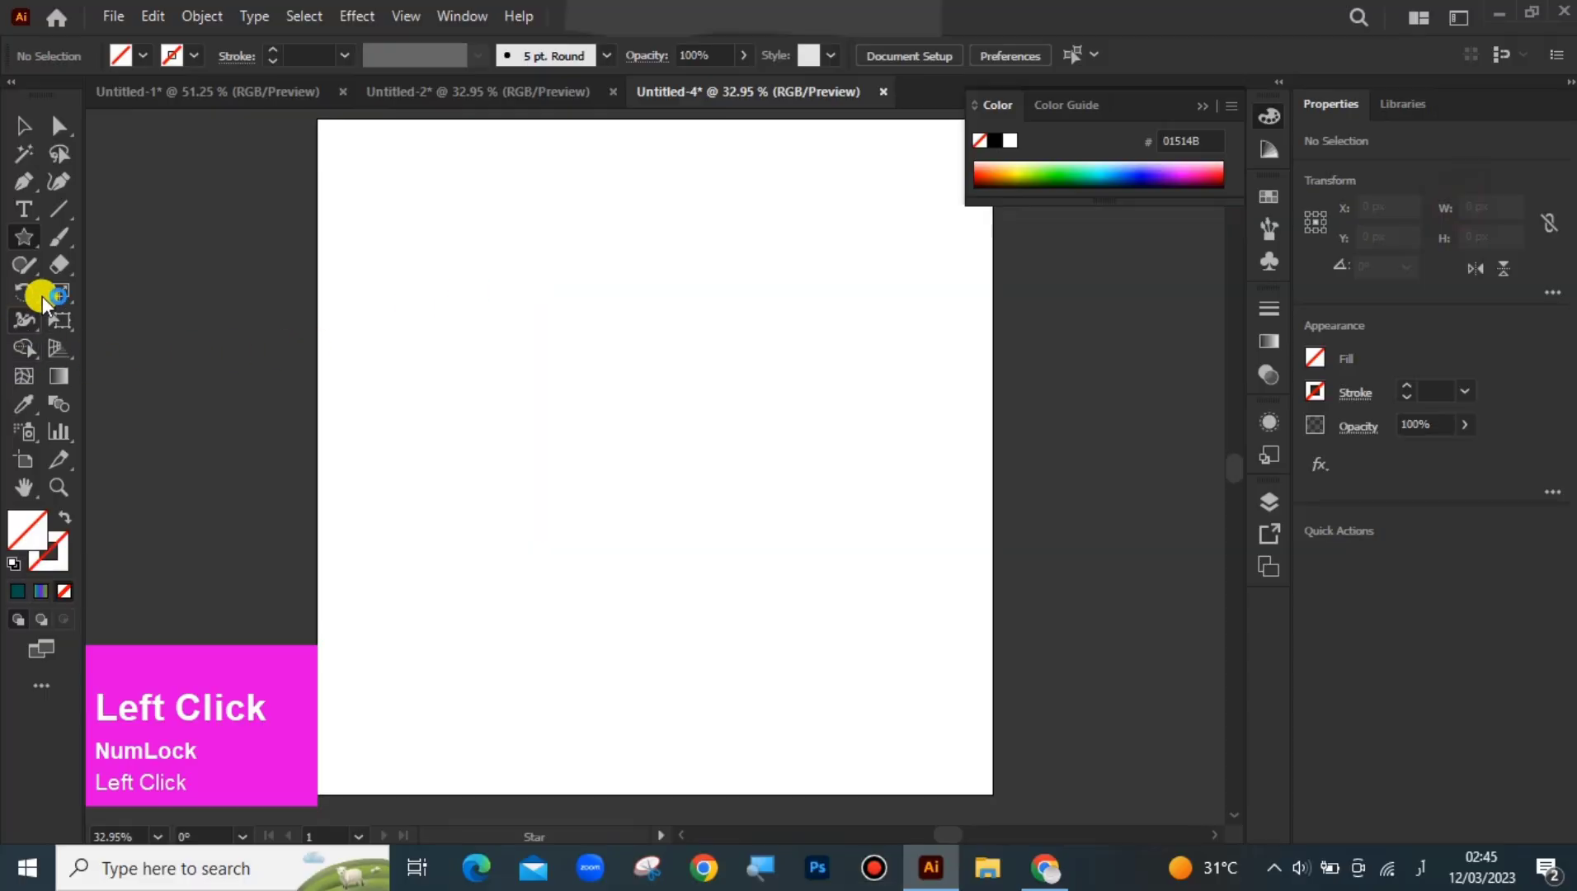
Step: Switch to the Star tool and set it to 3 points so it draws triangles
right_click(26, 247)
left_click(126, 352)
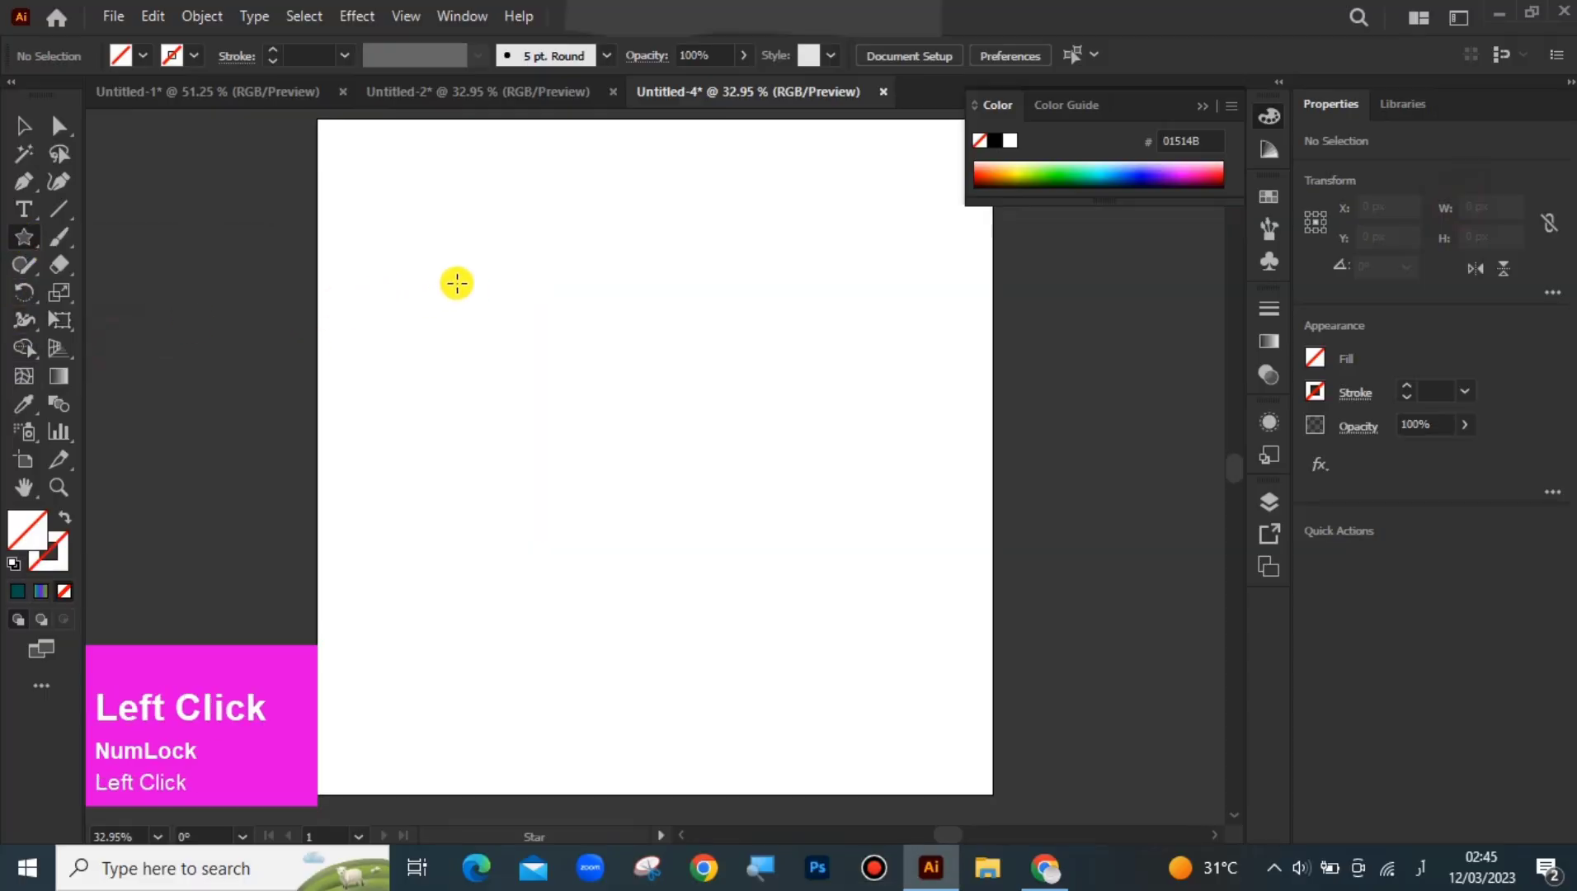
key("BackSpace")
right_click(622, 329)
left_click(587, 324)
key("BackSpace")
key("3")
left_click(718, 509)
Step: Drag out a large triangle and enlarge it to about 540 by 540 px centered on the artboard
left_click_drag(38, 133, 802, 431)
left_click_drag(801, 430, 1011, 63)
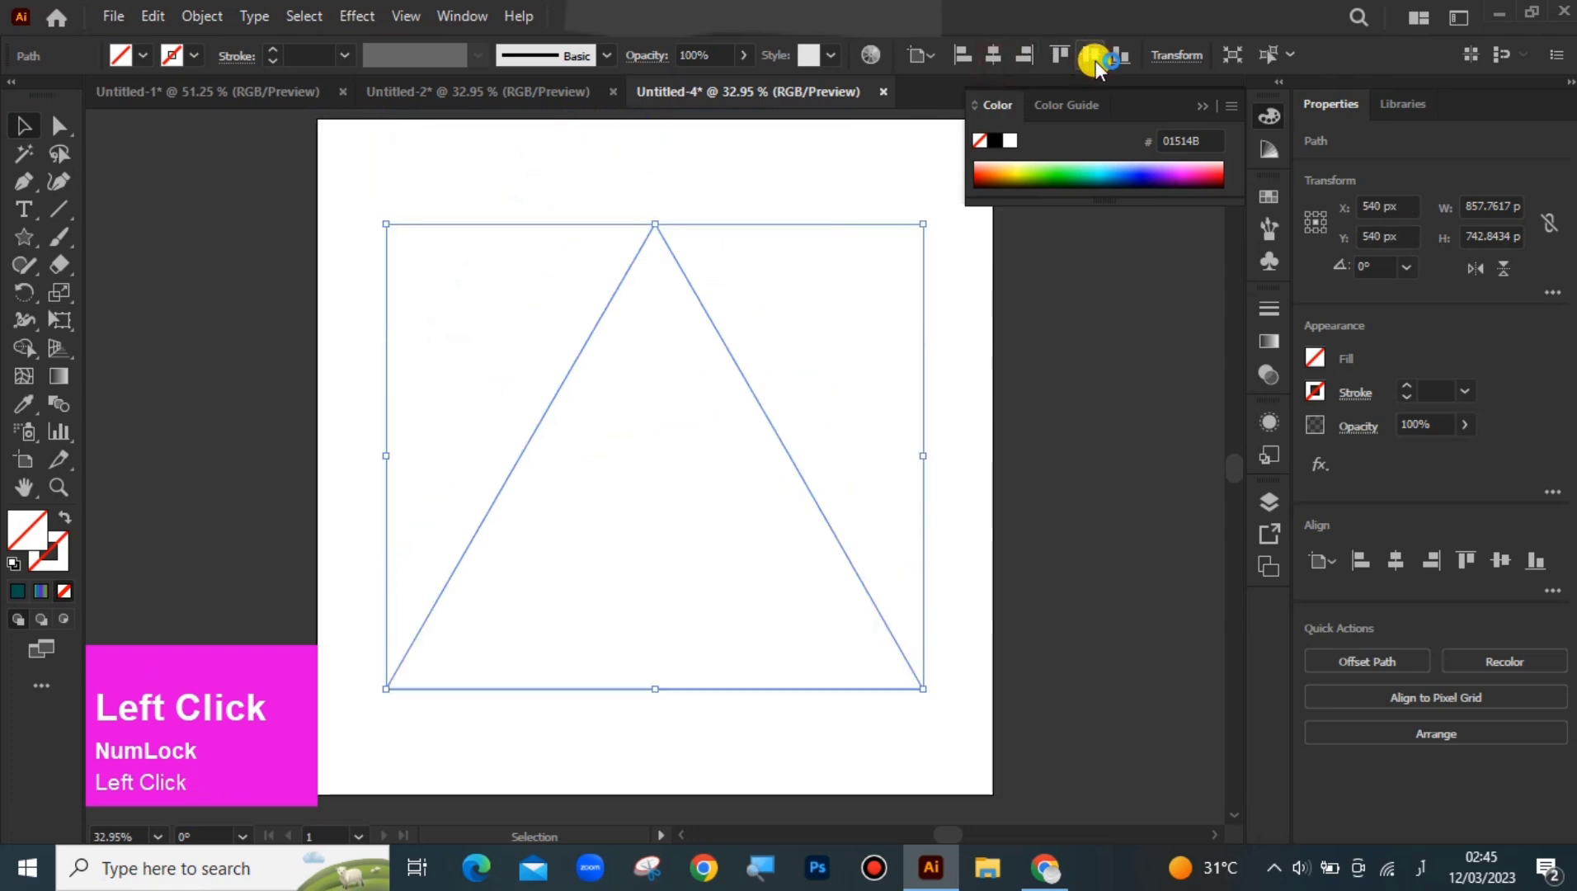
Step: Give the triangle a 1 pt rainbow gradient stroke and bring up Distort & Transform
left_click(72, 570)
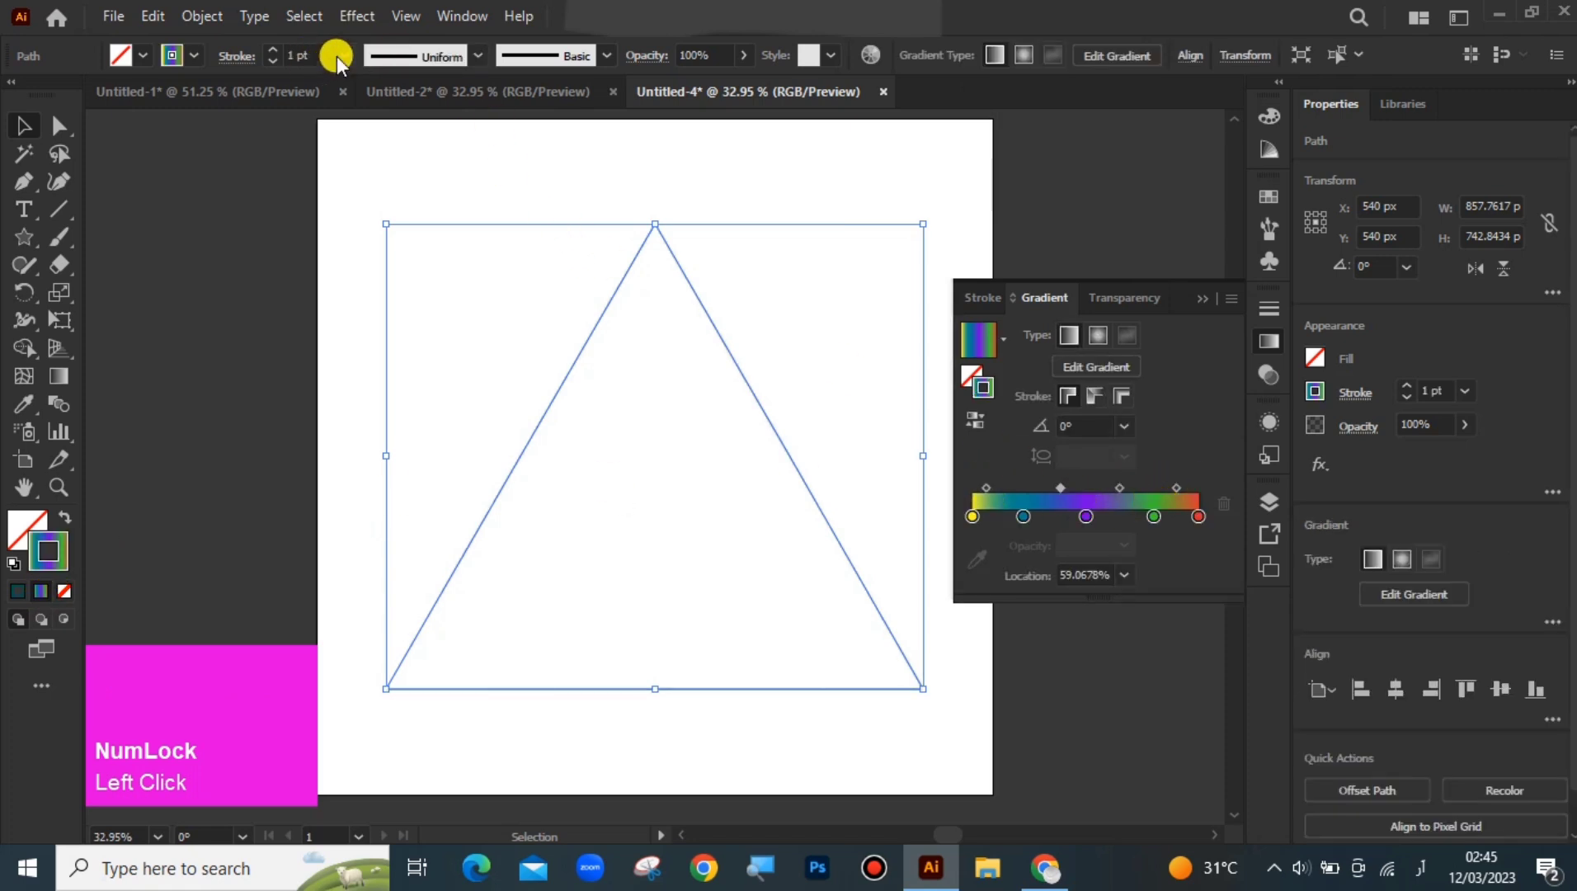
left_click(277, 53)
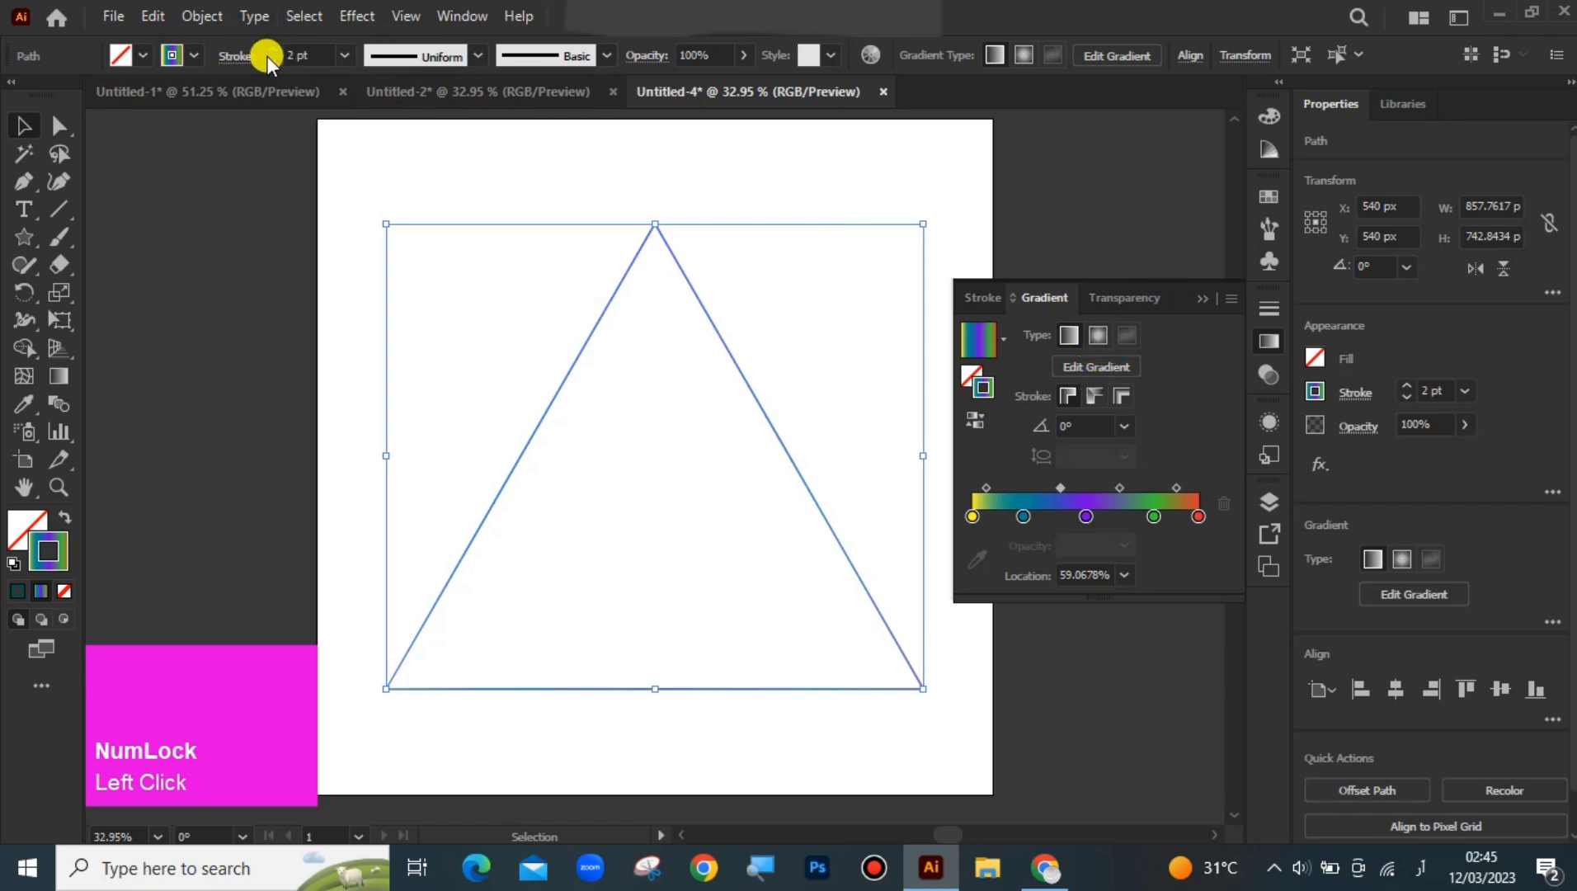
left_click(276, 61)
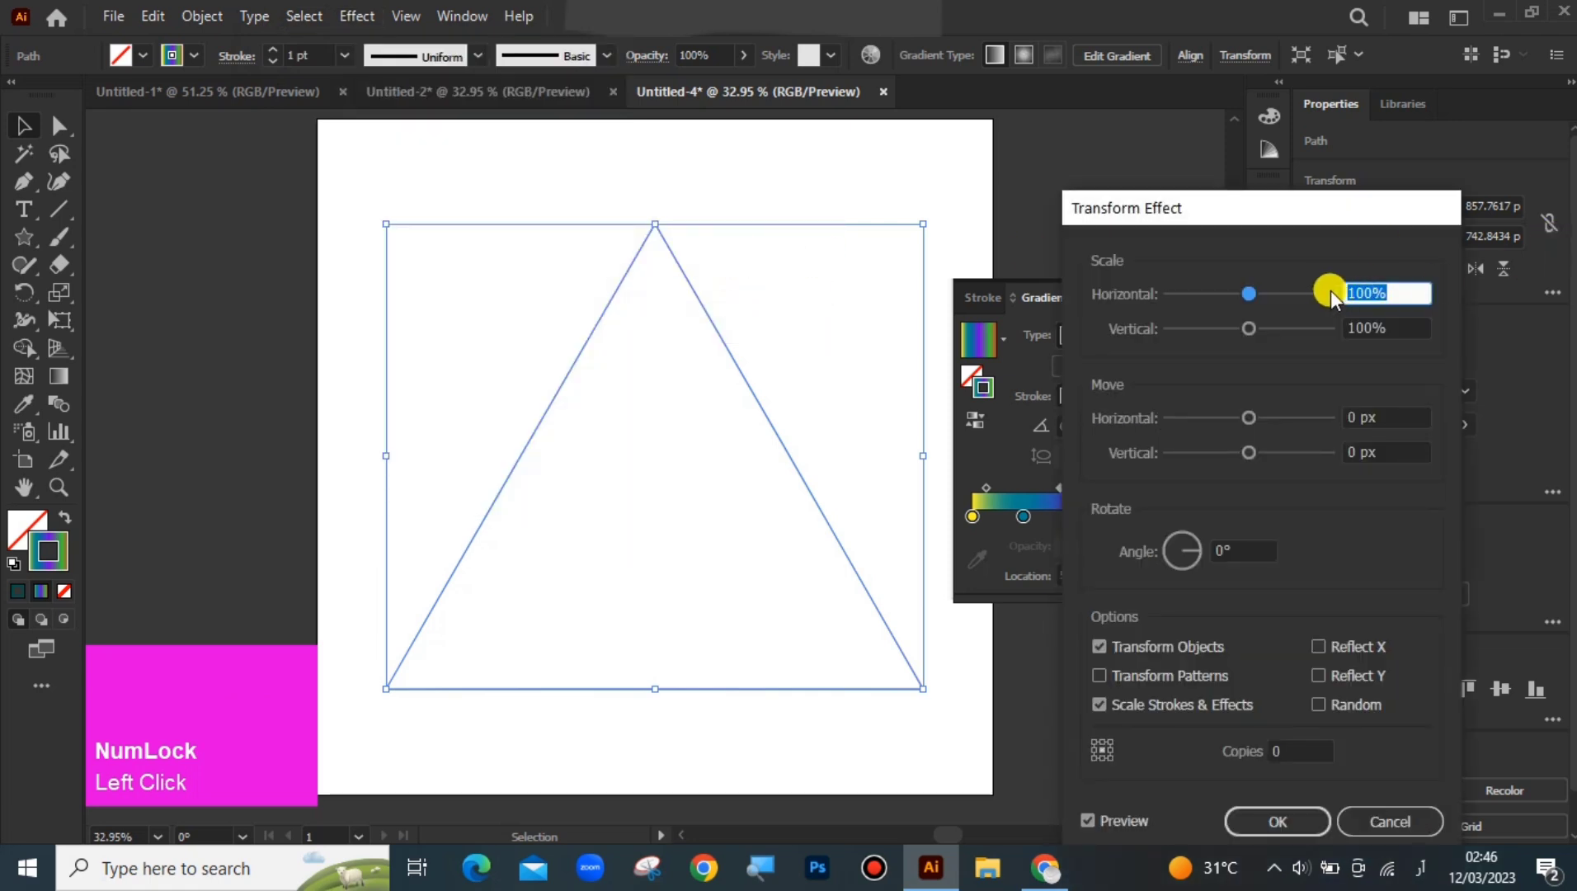
Step: Set the Transform Effect horizontal and vertical scale to 99%
left_click(1380, 298)
key("BackSpace")
type("99")
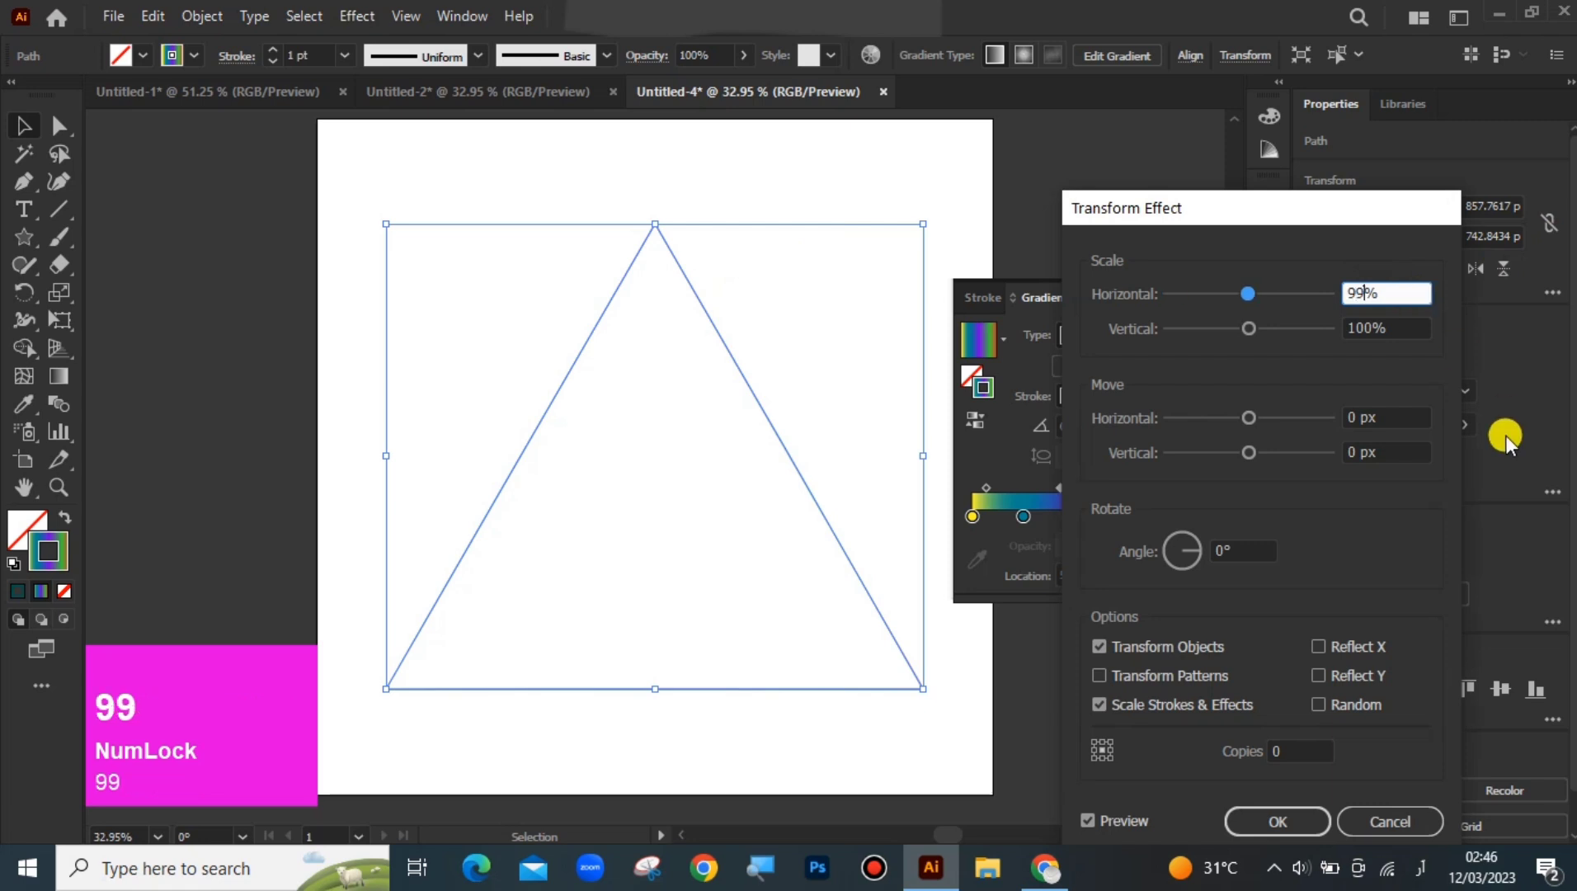
left_click(1380, 342)
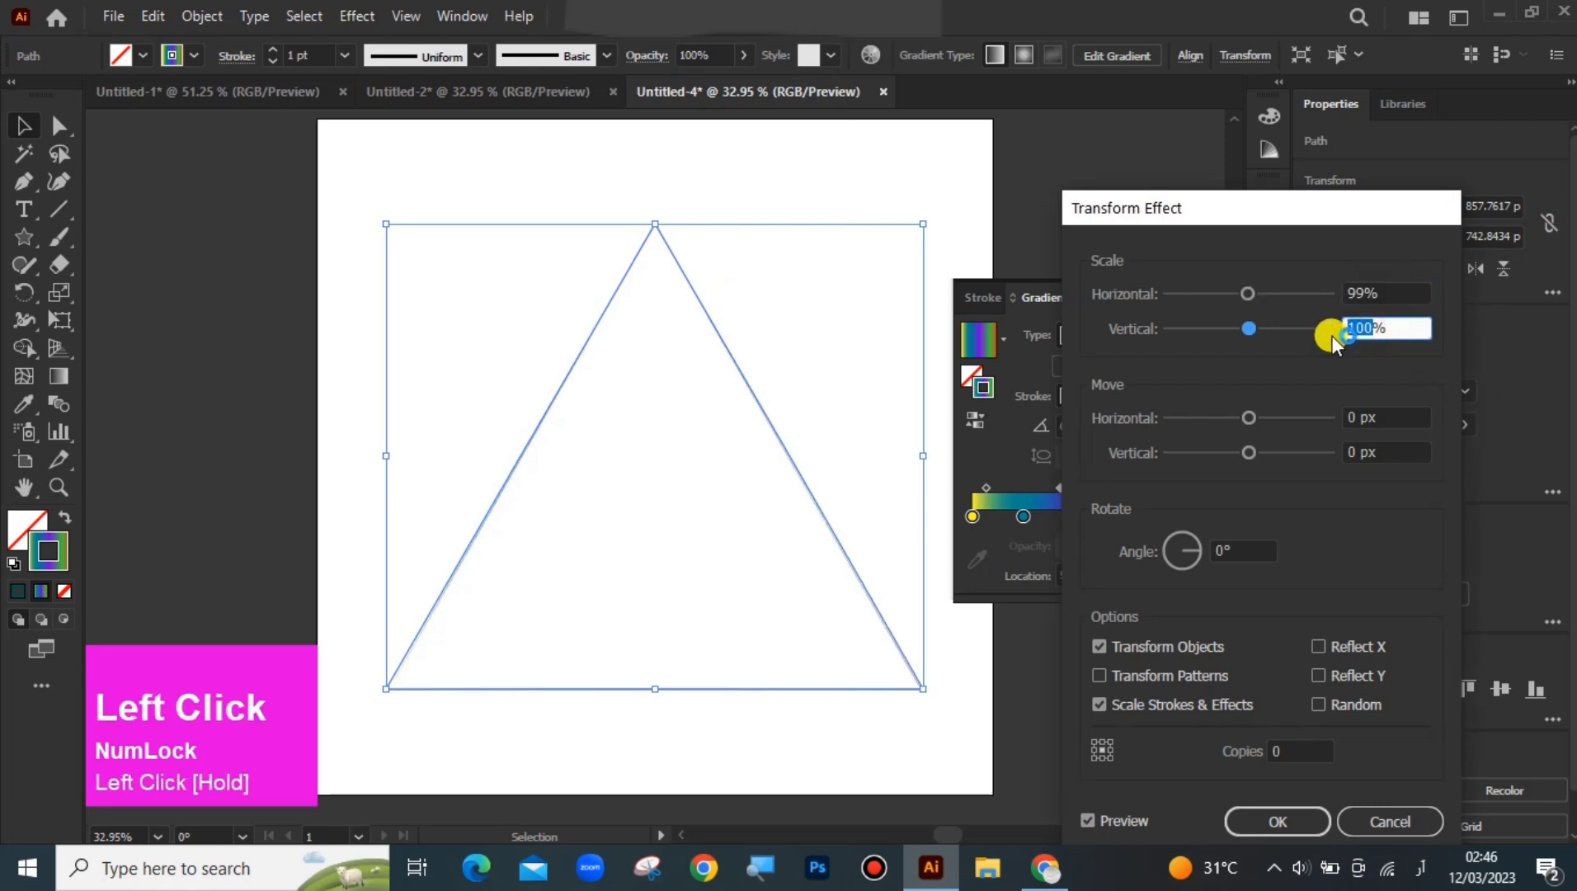
key("BackSpace")
type("99")
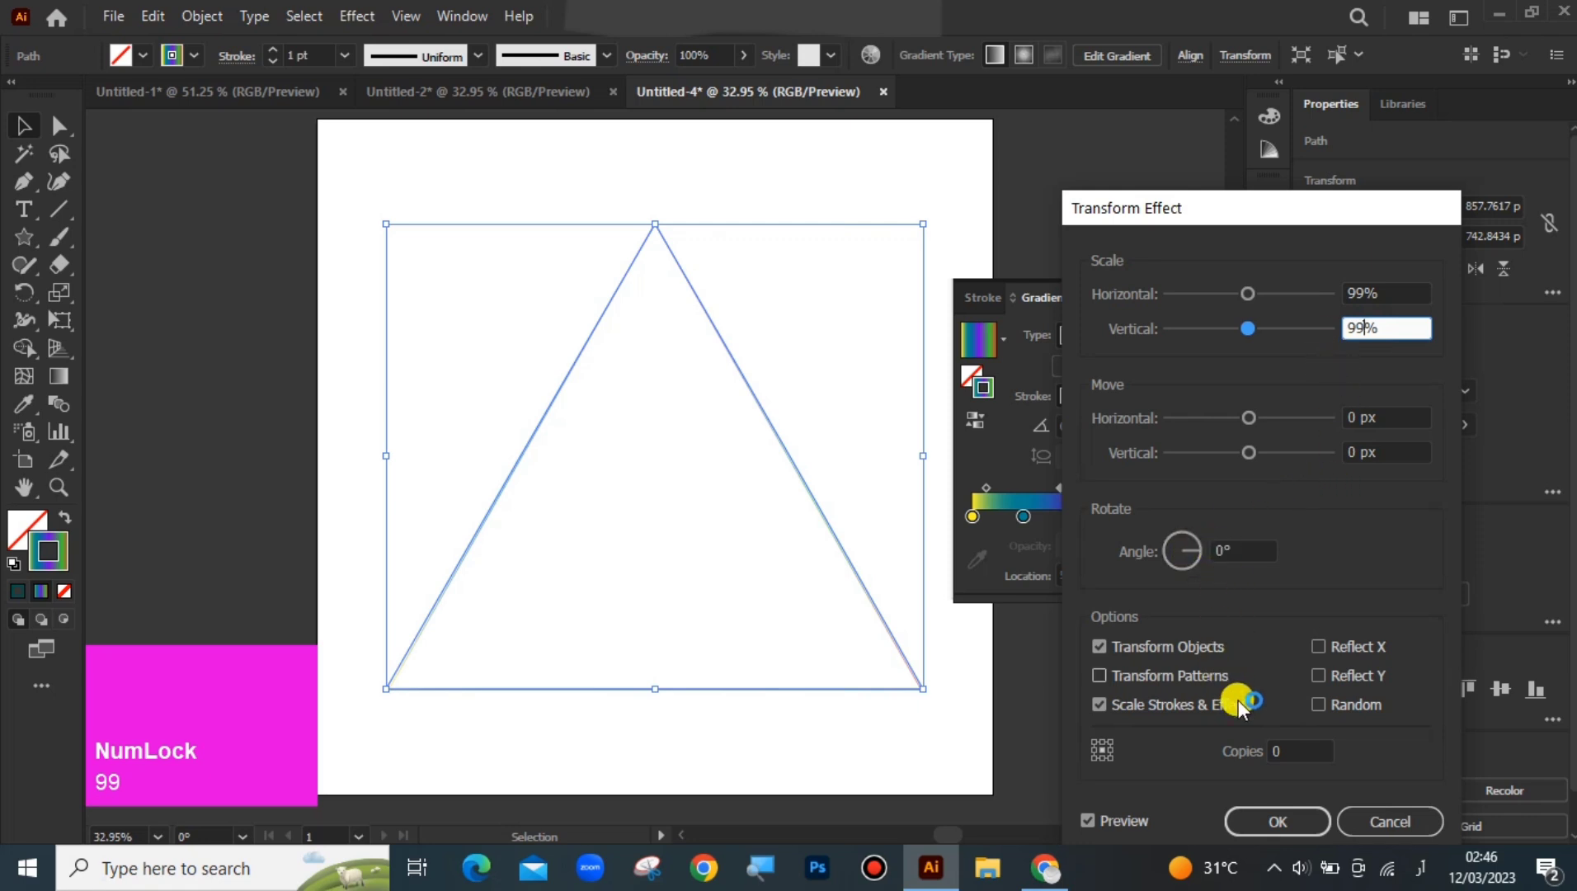
Step: Set 200 copies with a 241° rotation and apply, turning the triangle into a spiral swirl
left_click(1294, 760)
key("BackSpace")
type("200")
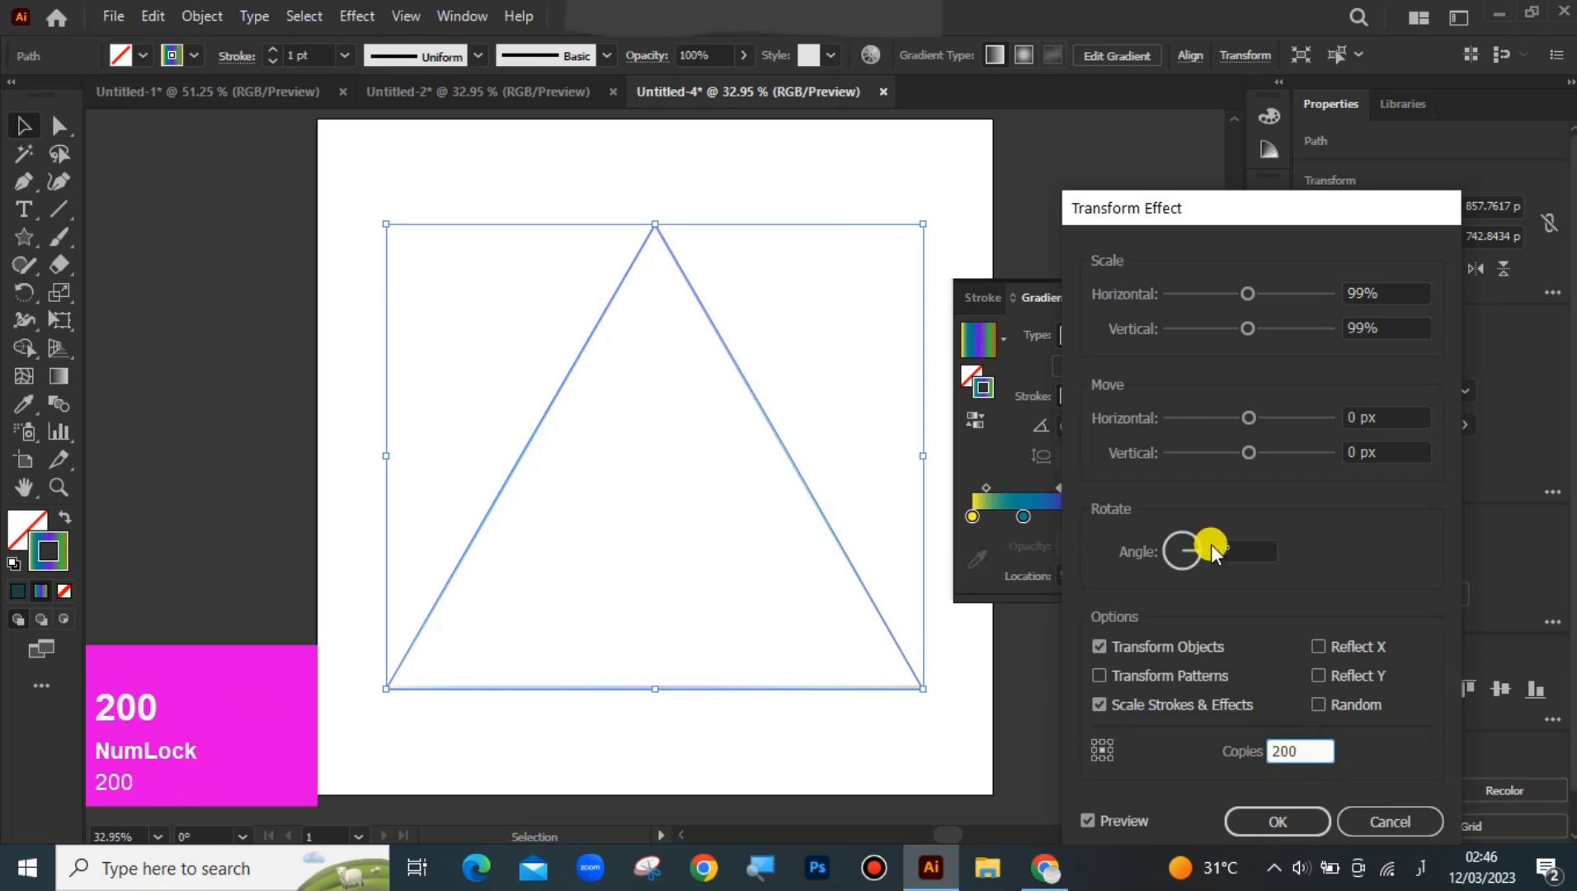
left_click(1231, 559)
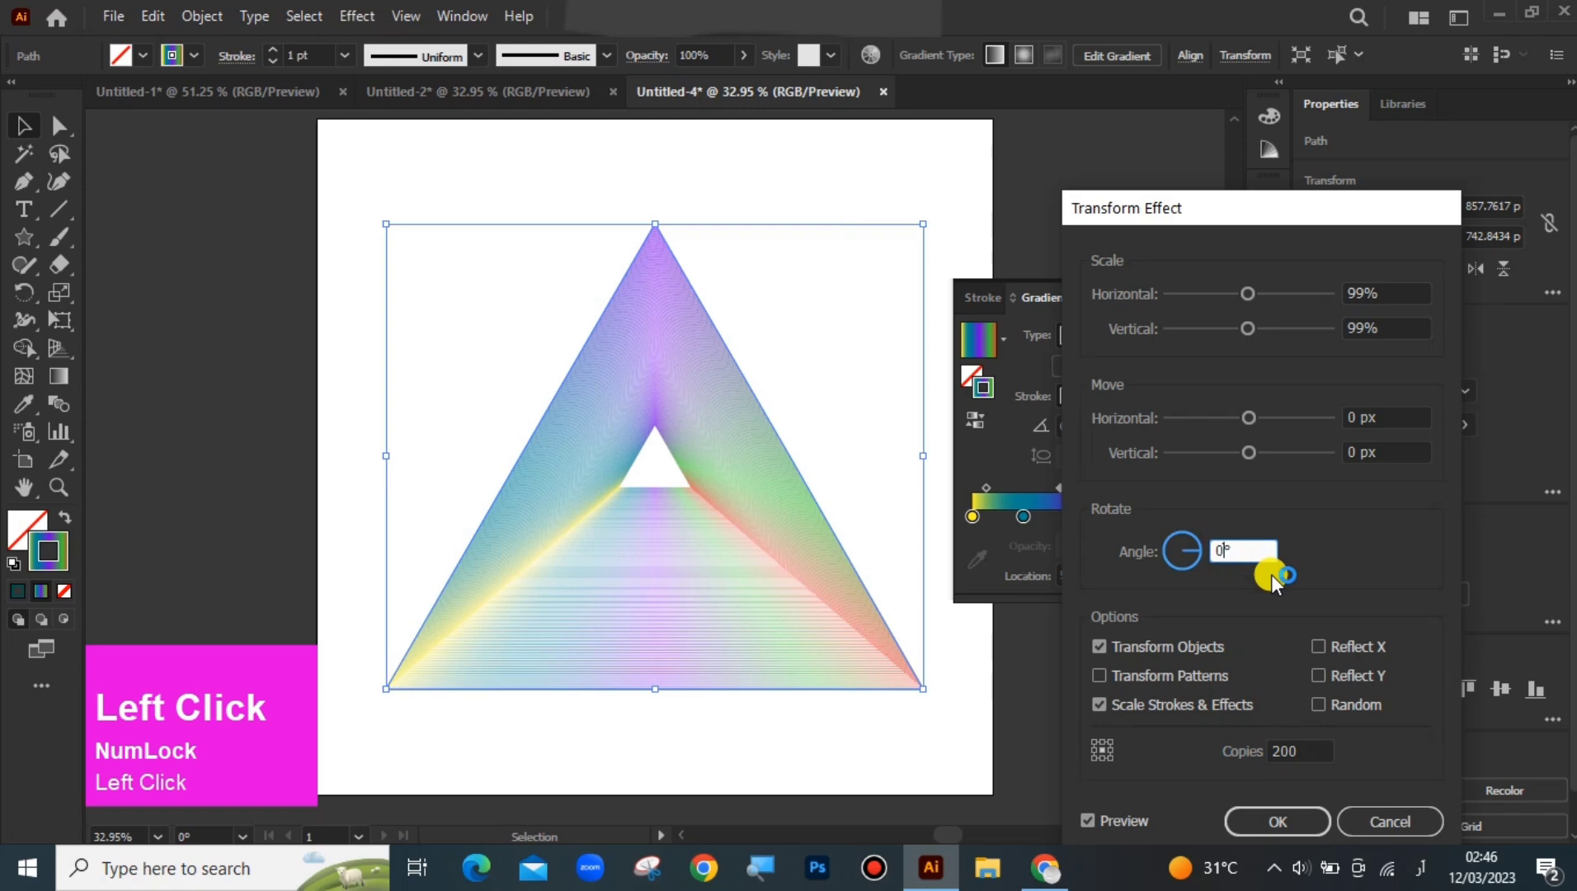
key("BackSpace")
type("241")
key("Return")
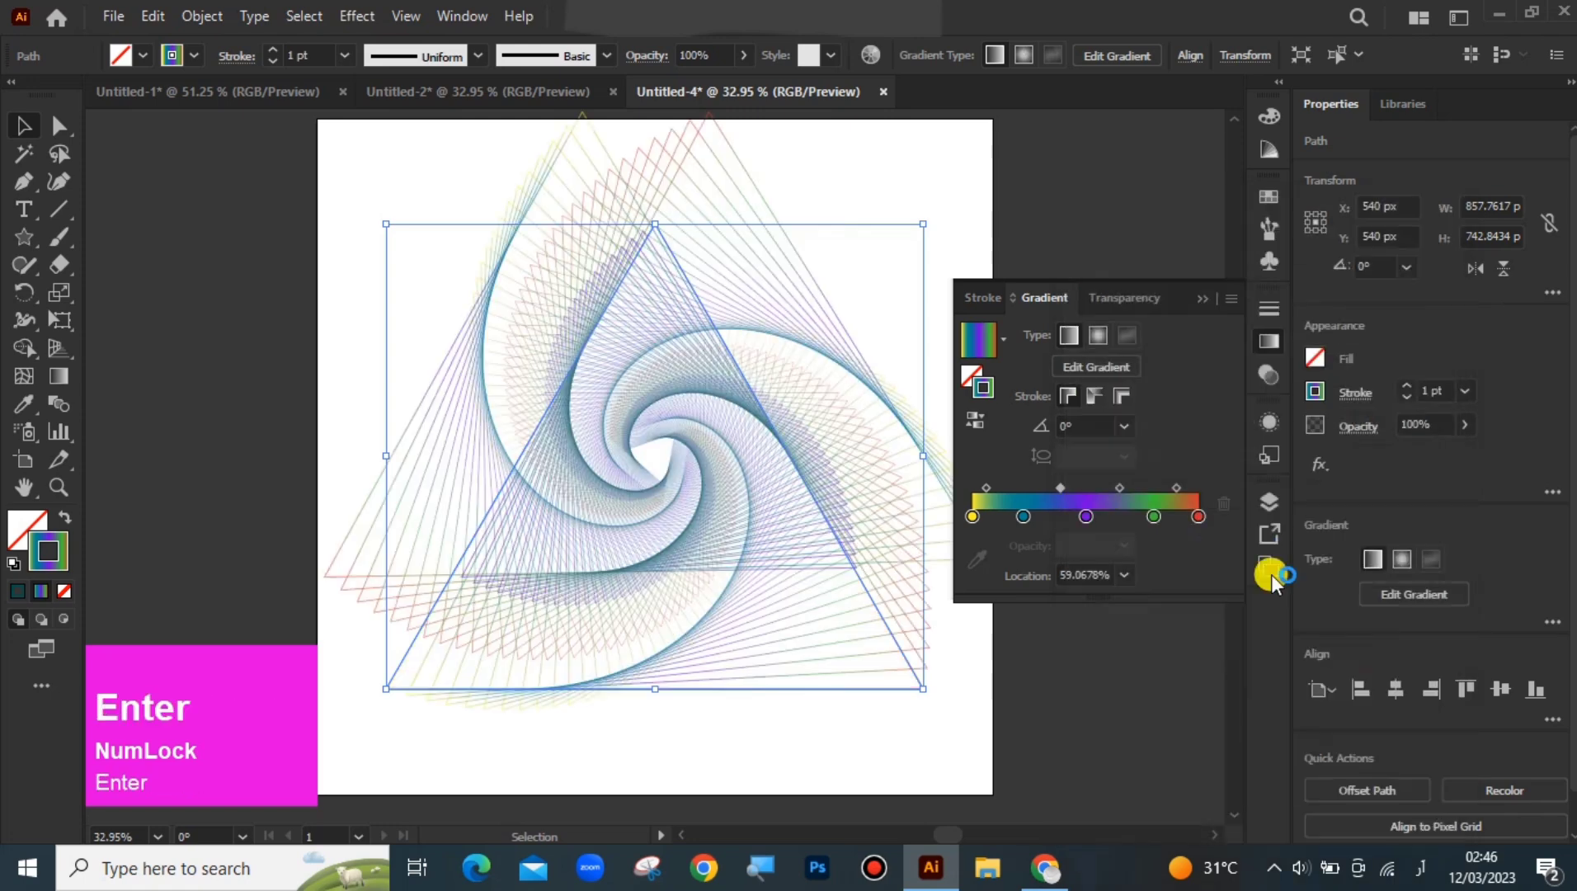
Step: Scale the swirl down to about 789 by 684 px and return its stroke to 1 pt
left_click_drag(1206, 306, 355, 61)
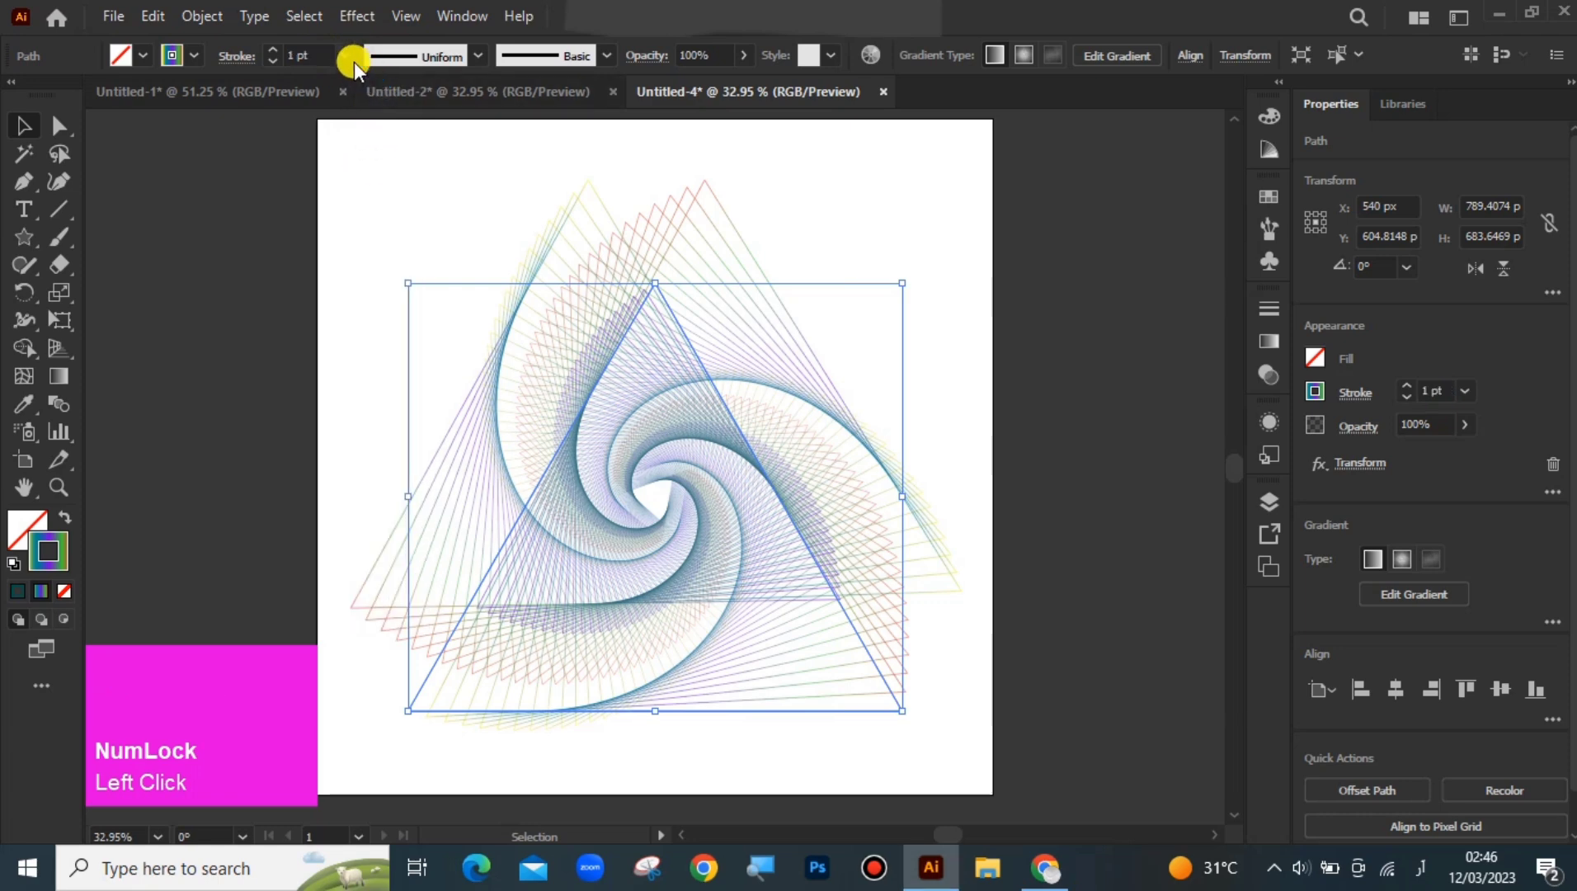
left_click_drag(358, 55, 349, 56)
left_click(349, 56)
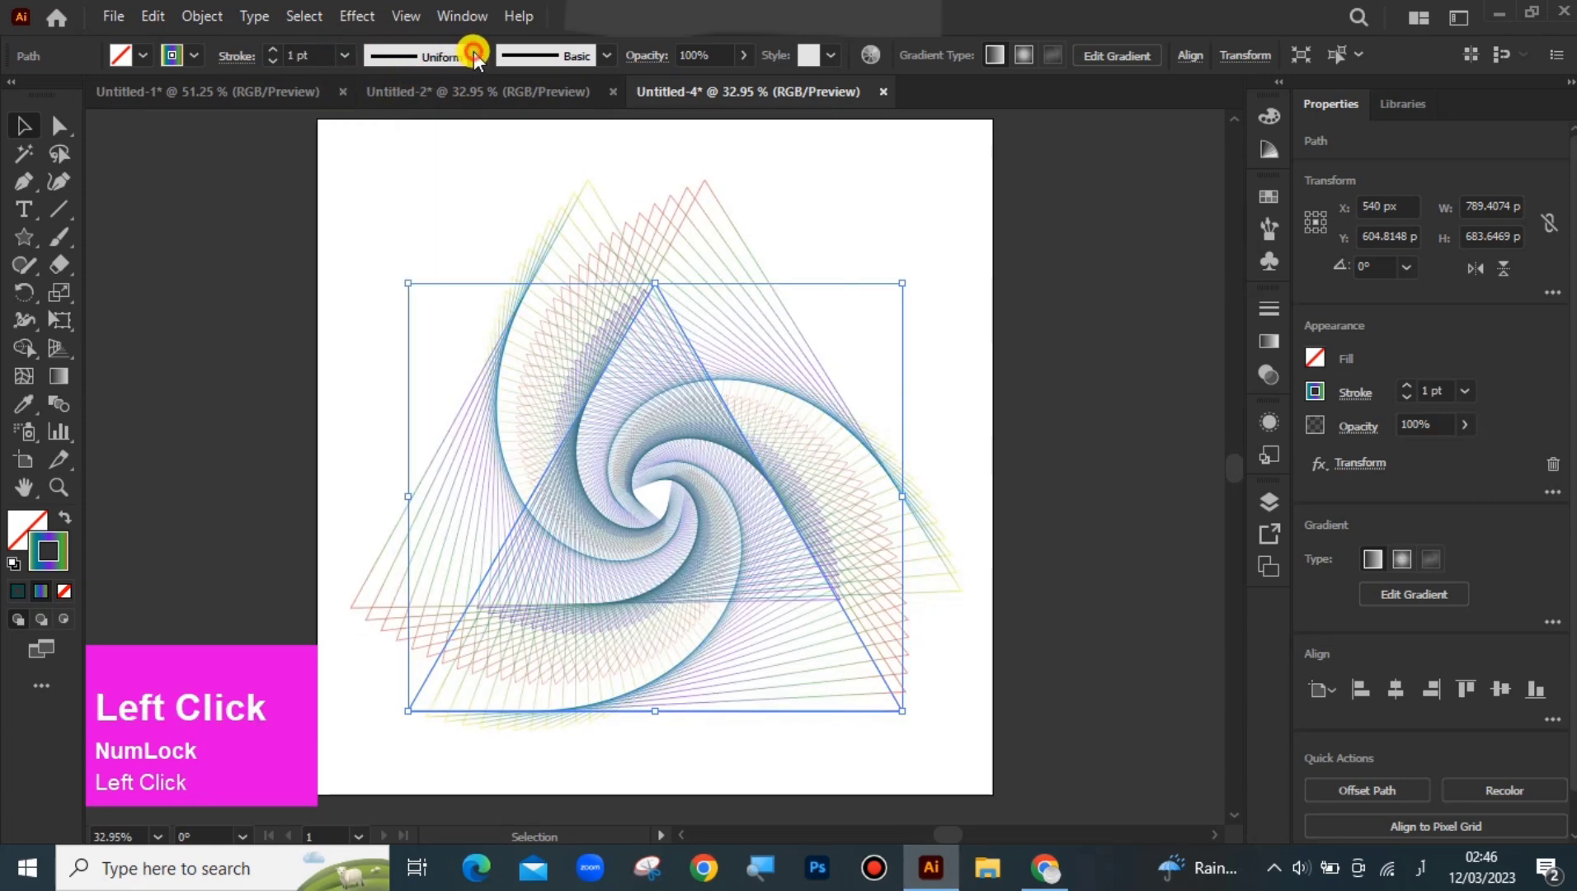
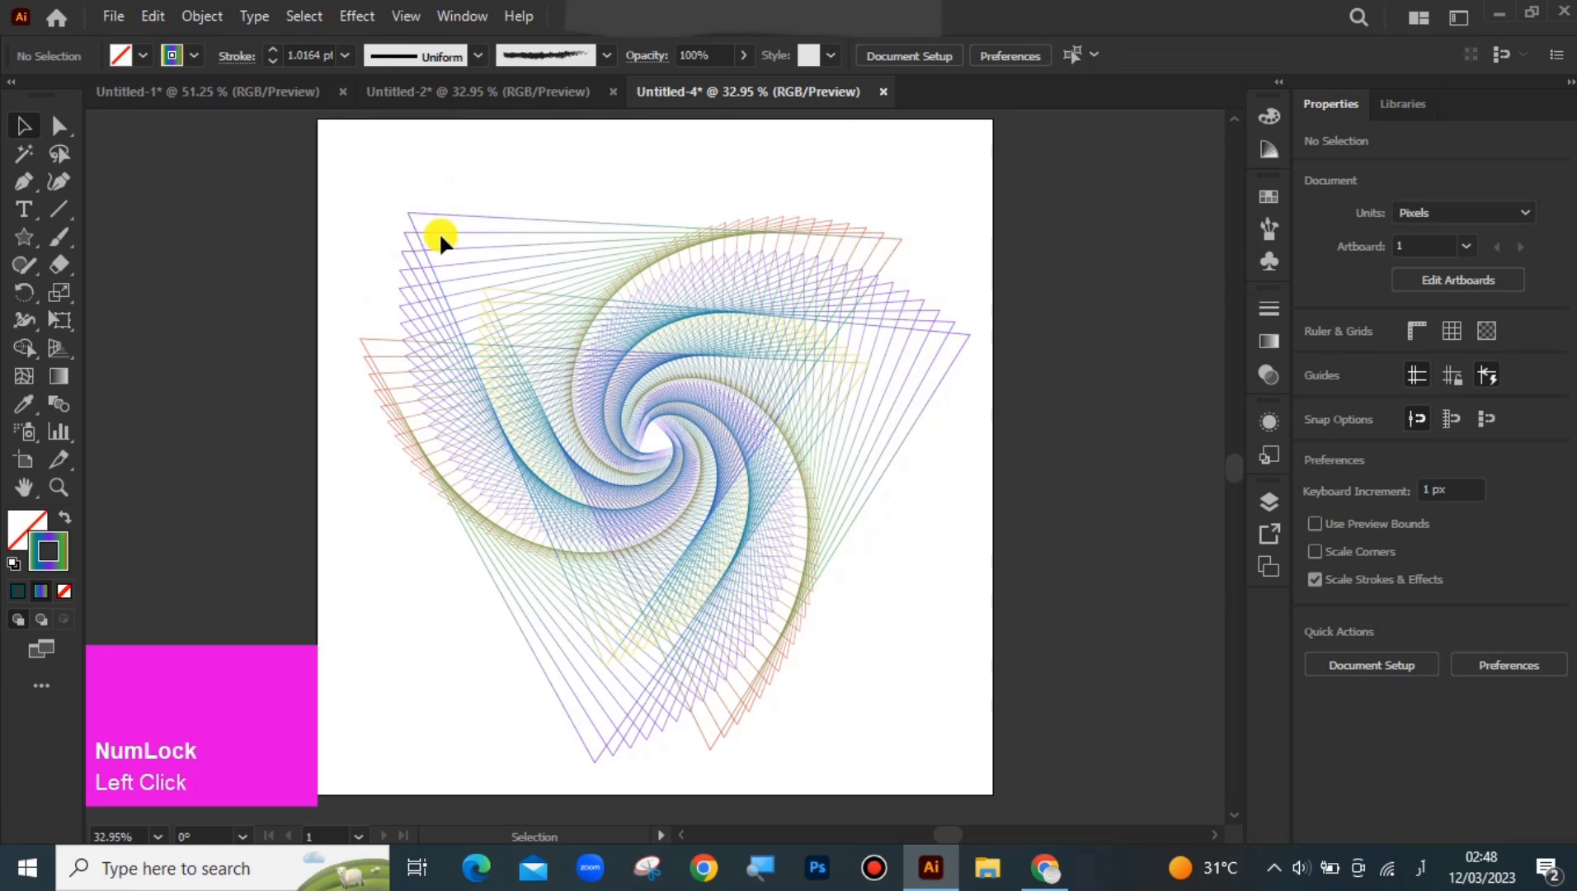
Step: Rotate the swirl to about 78.55° and save the document as triangle transform.ai
left_click(432, 232)
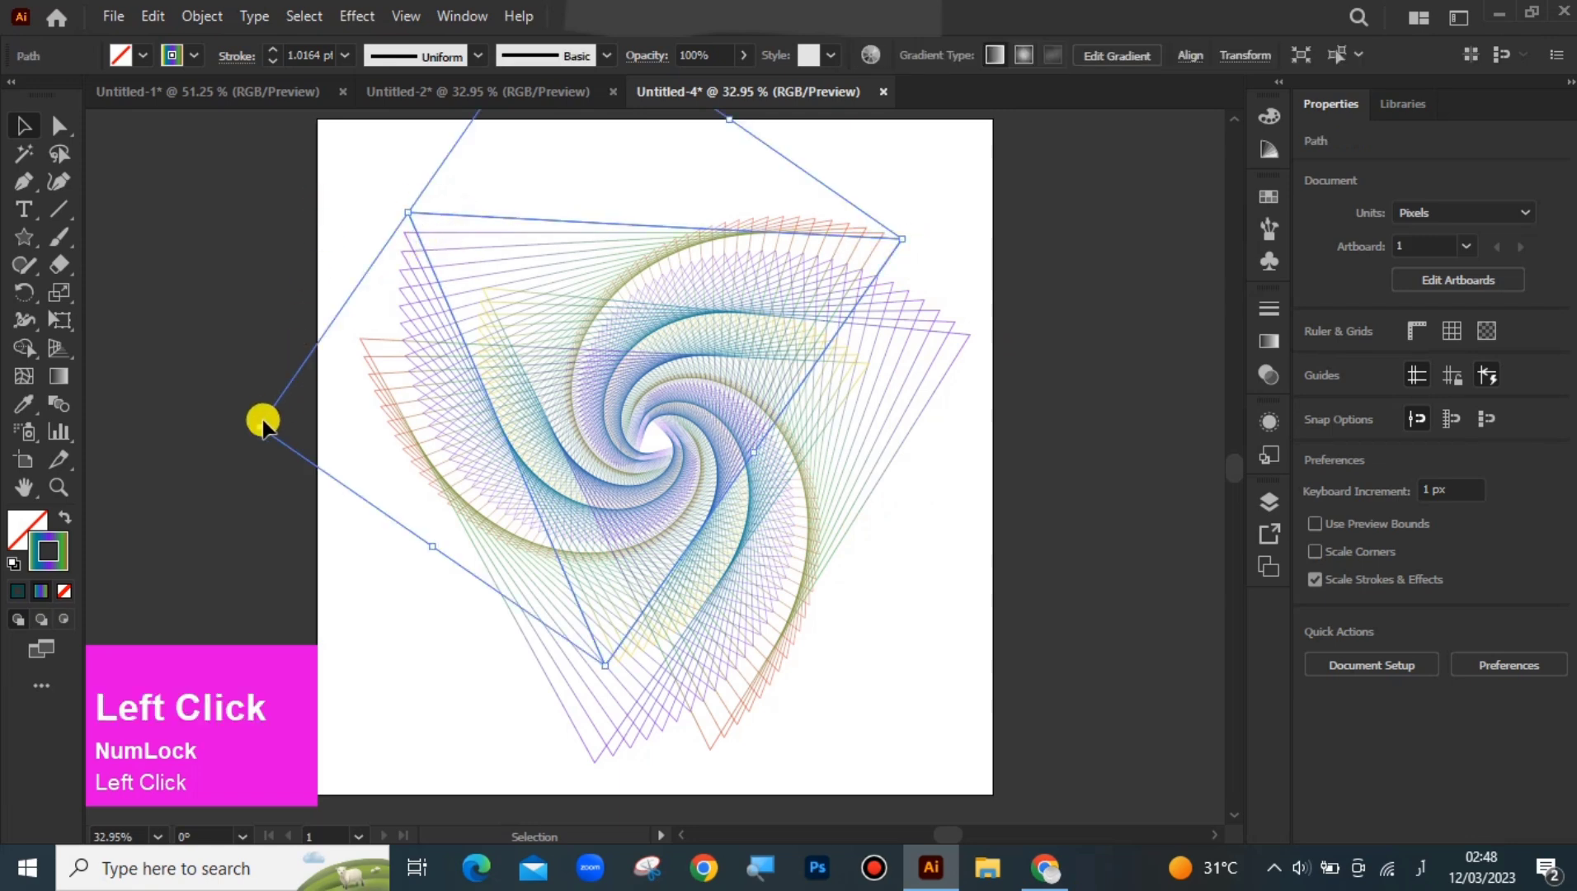
left_click(1470, 205)
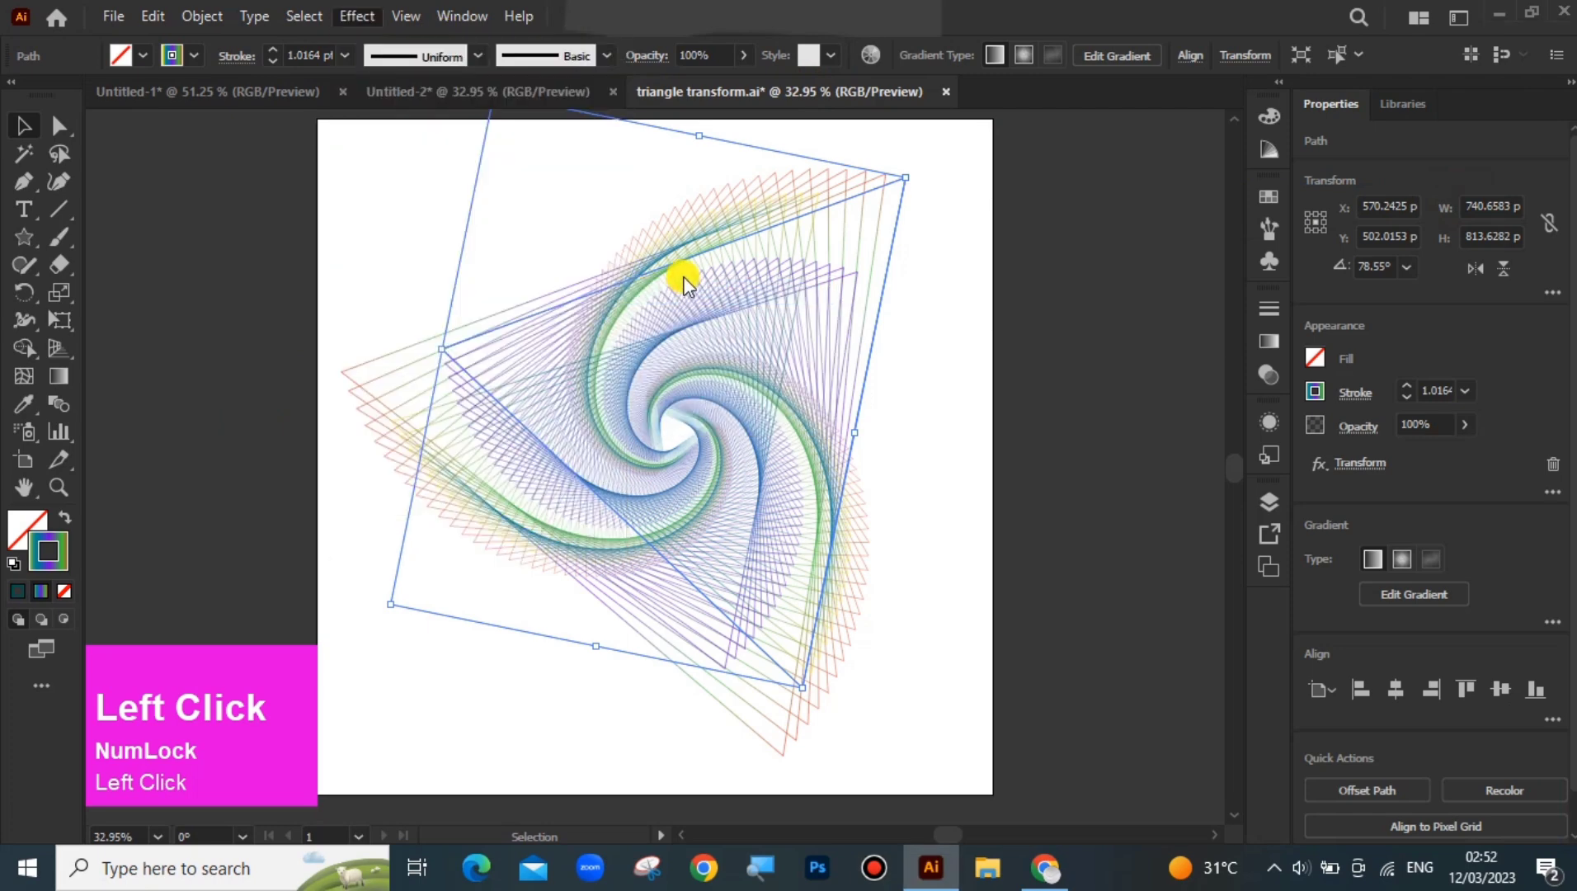
Step: Try violet and pink shadow colours, settle on cyan, and confirm the drop shadow
left_click_drag(1119, 498, 1440, 295)
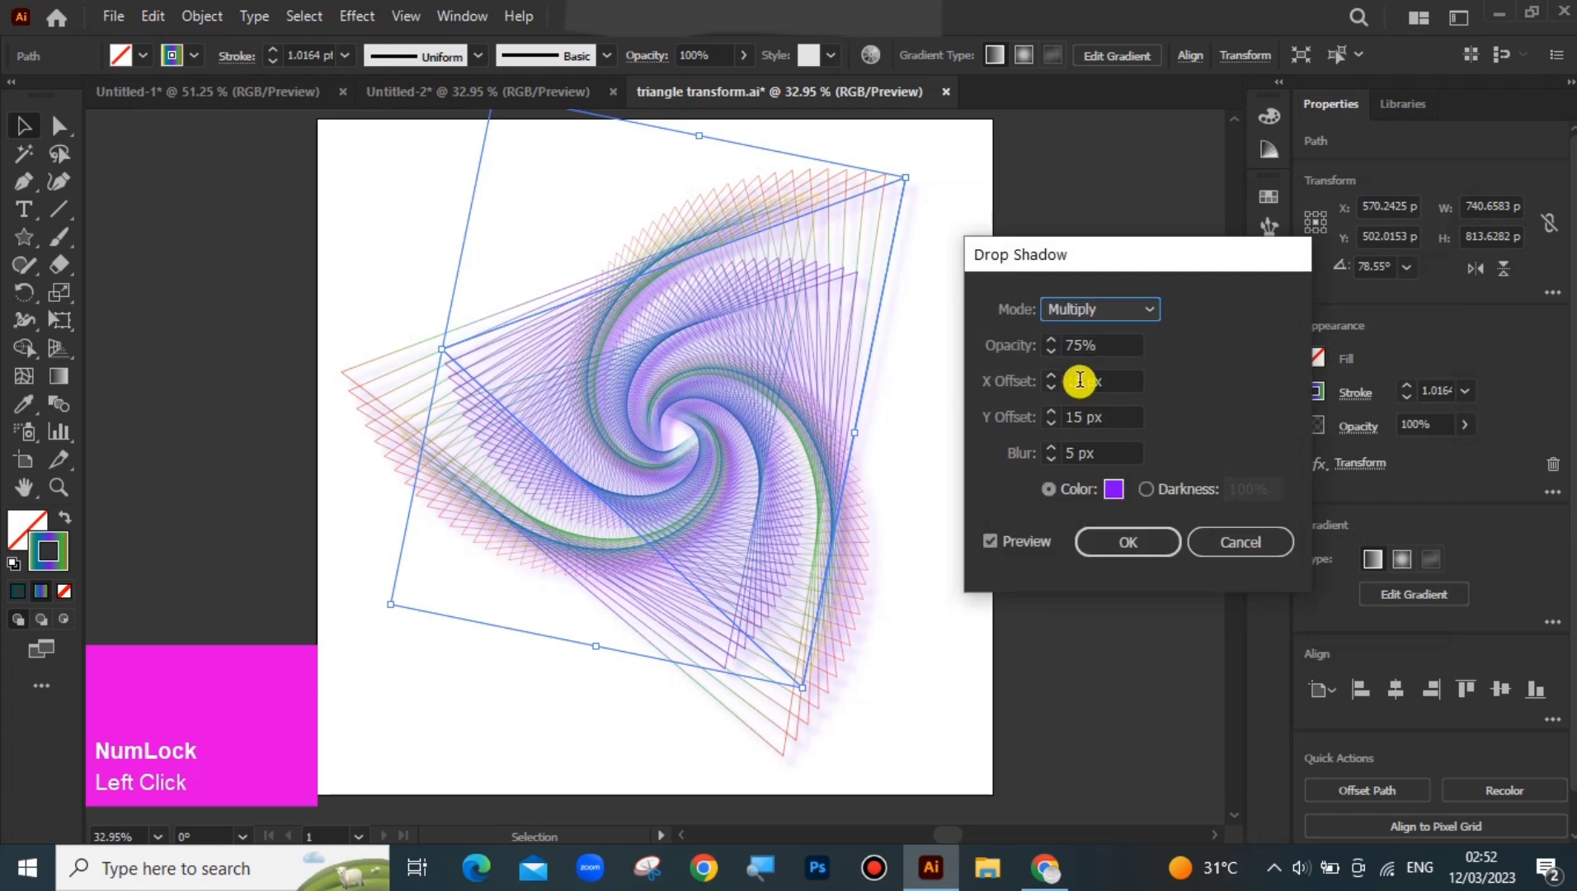
left_click_drag(1092, 393, 1168, 307)
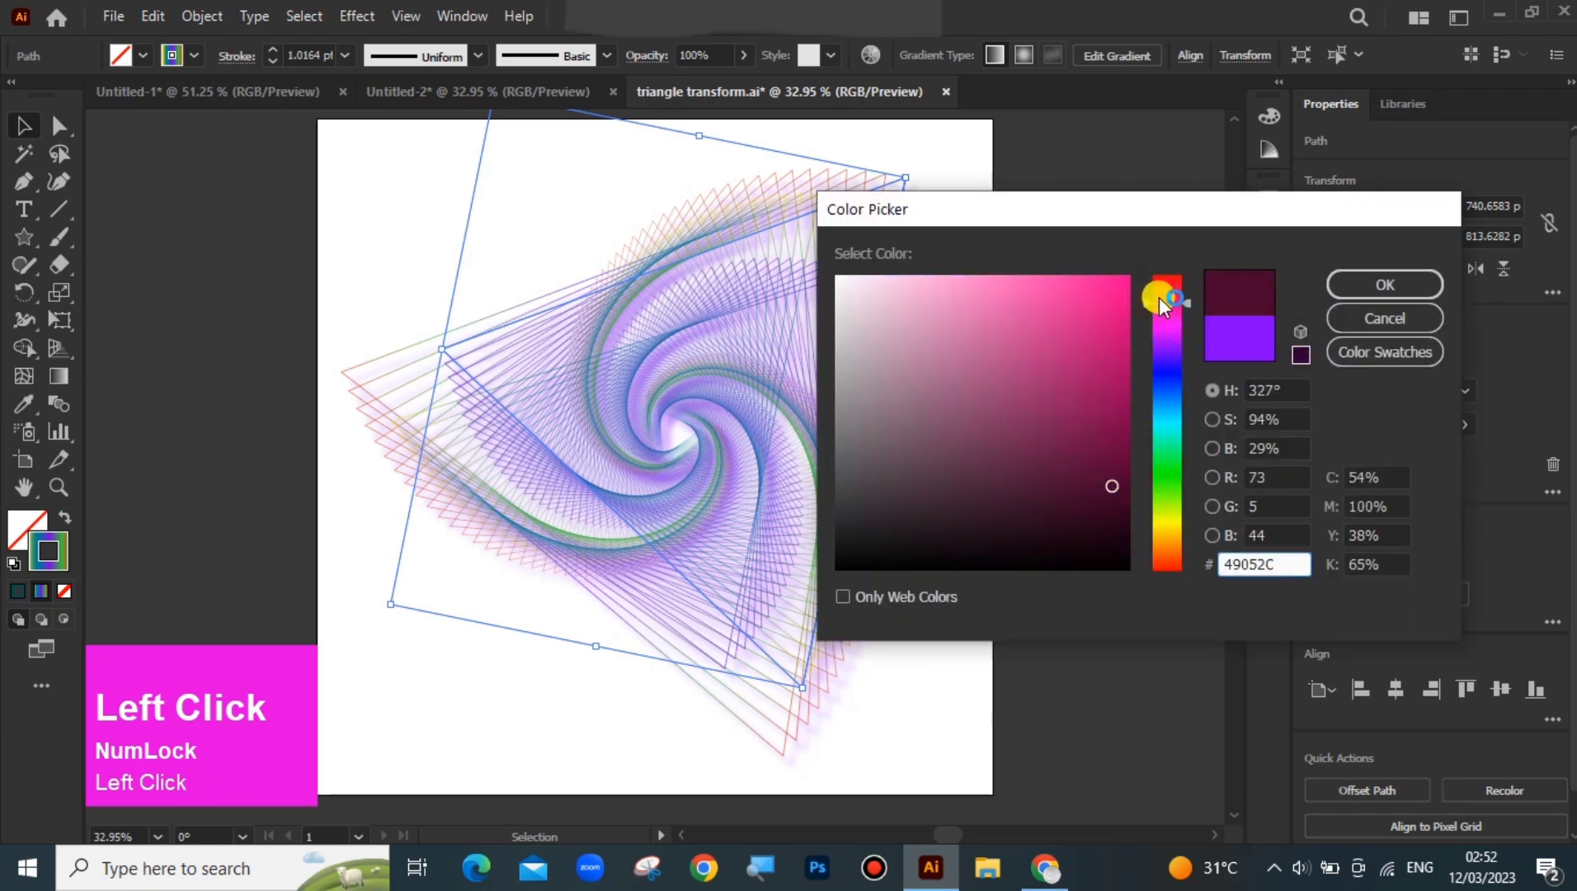
left_click(1137, 286)
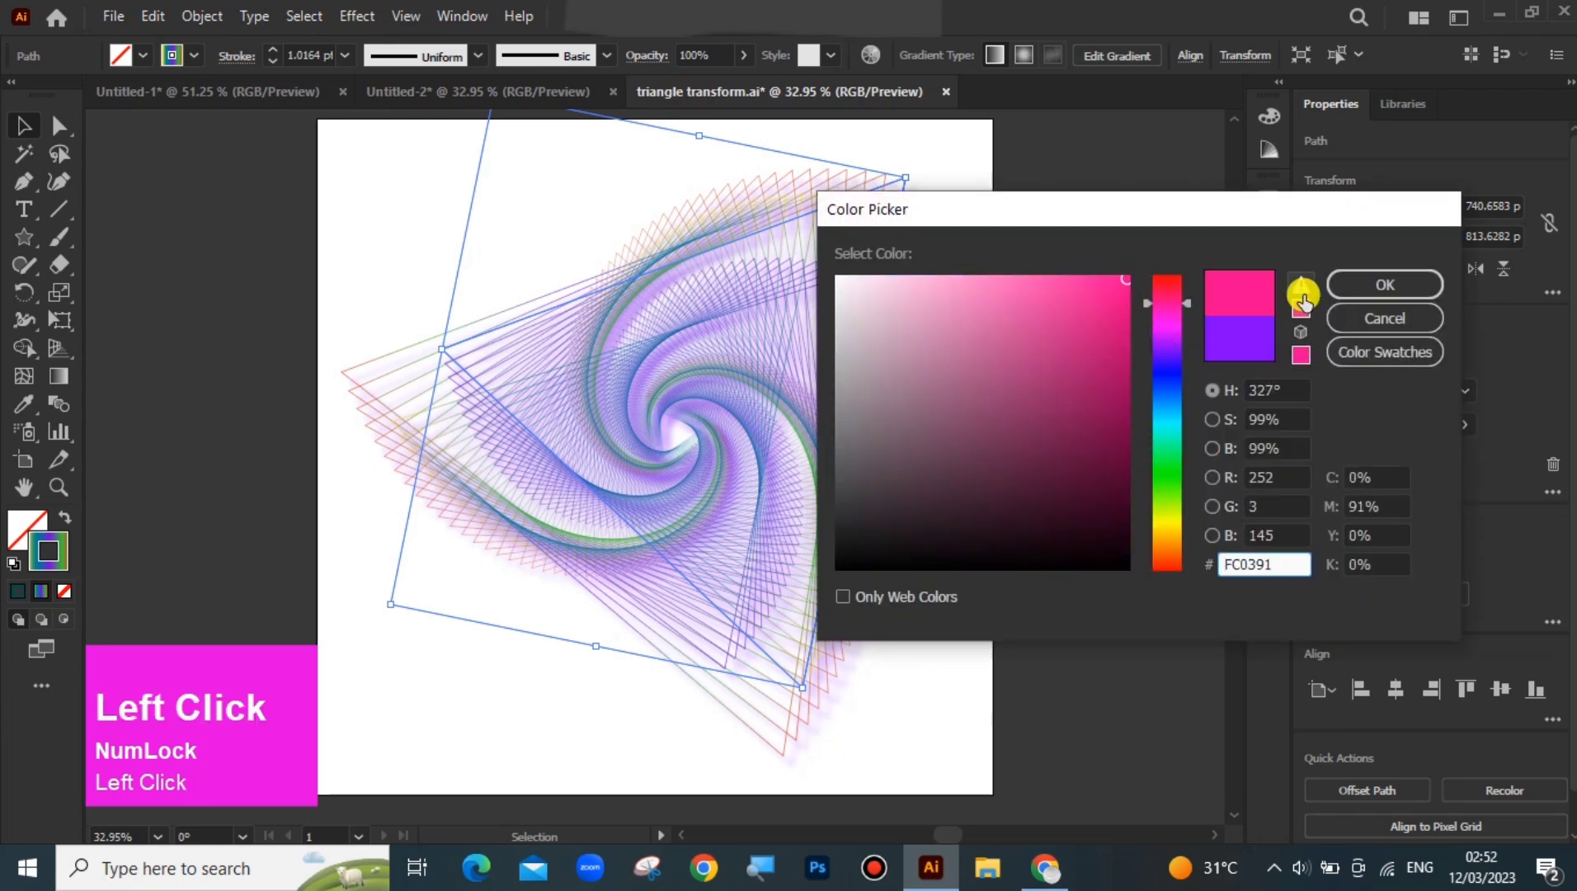
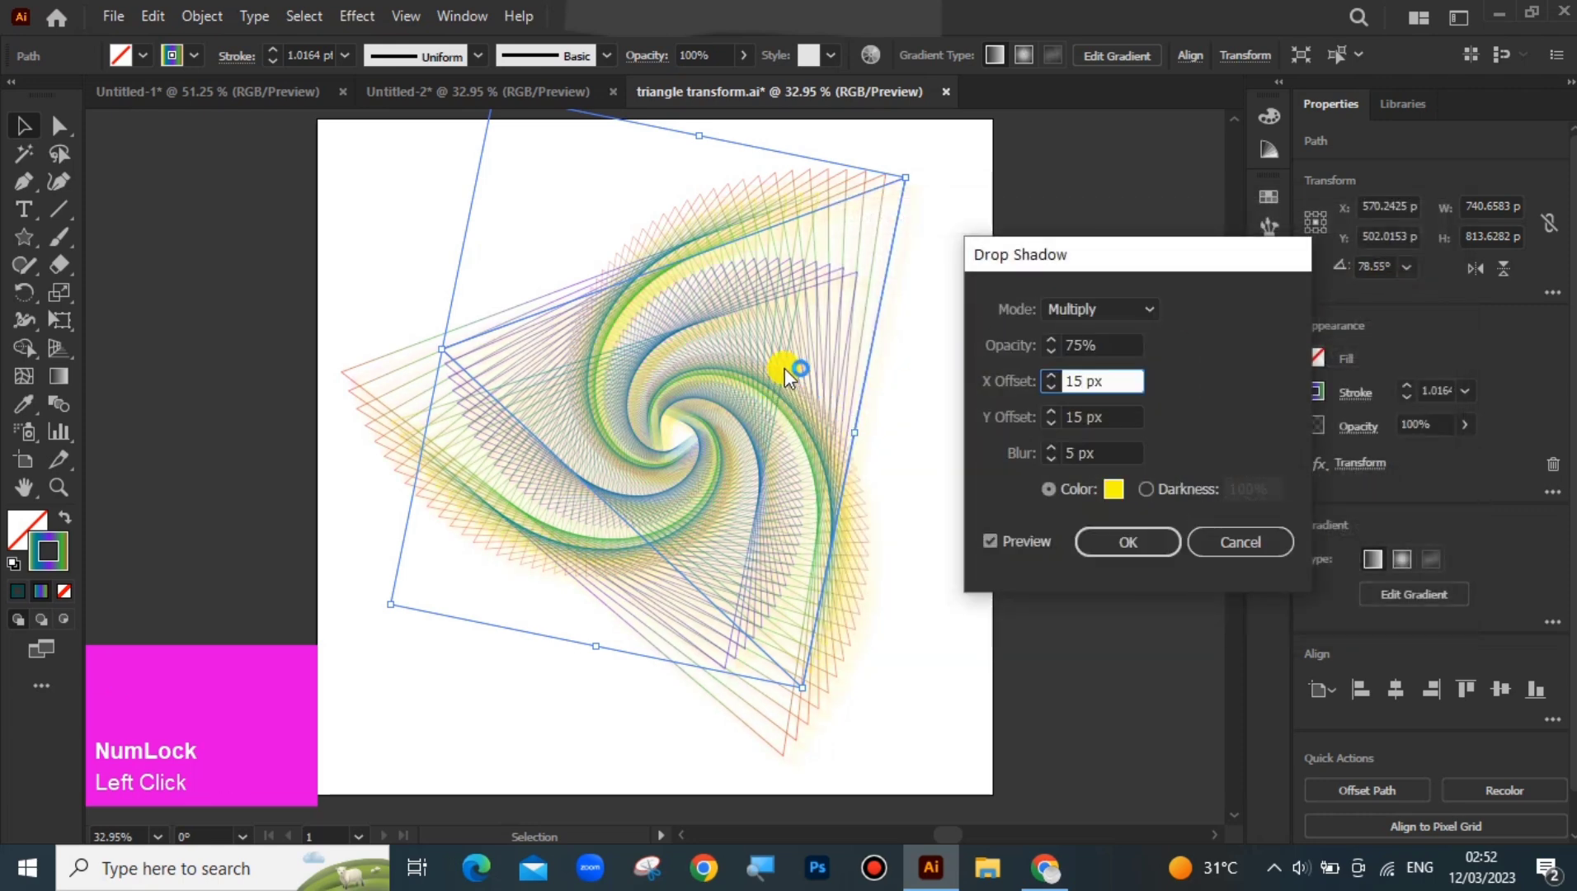
left_click_drag(1125, 498, 1138, 288)
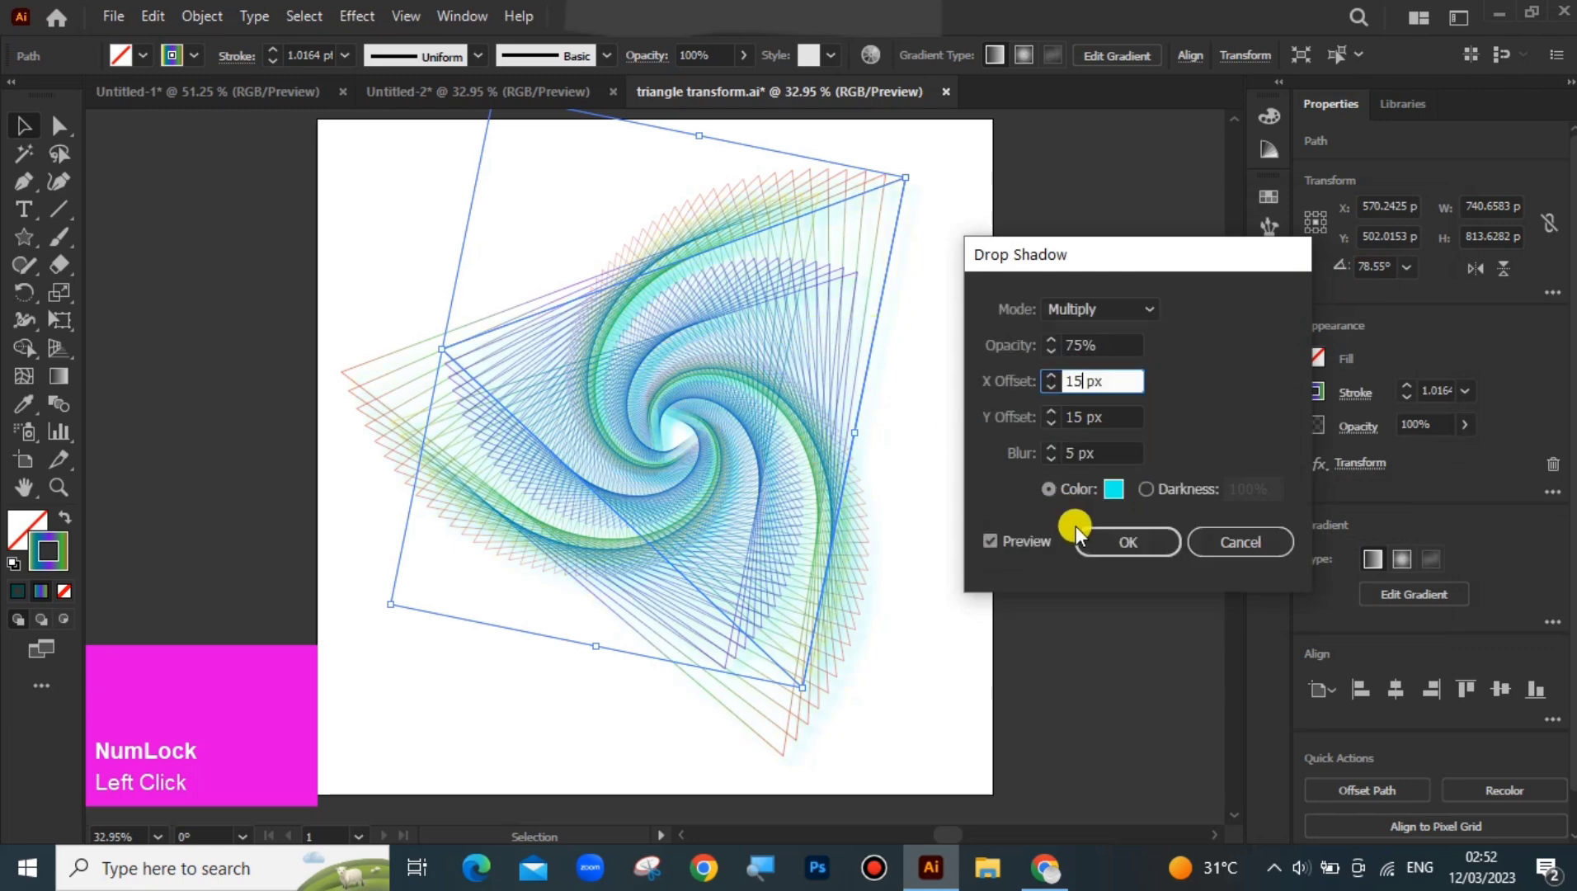
left_click(1122, 552)
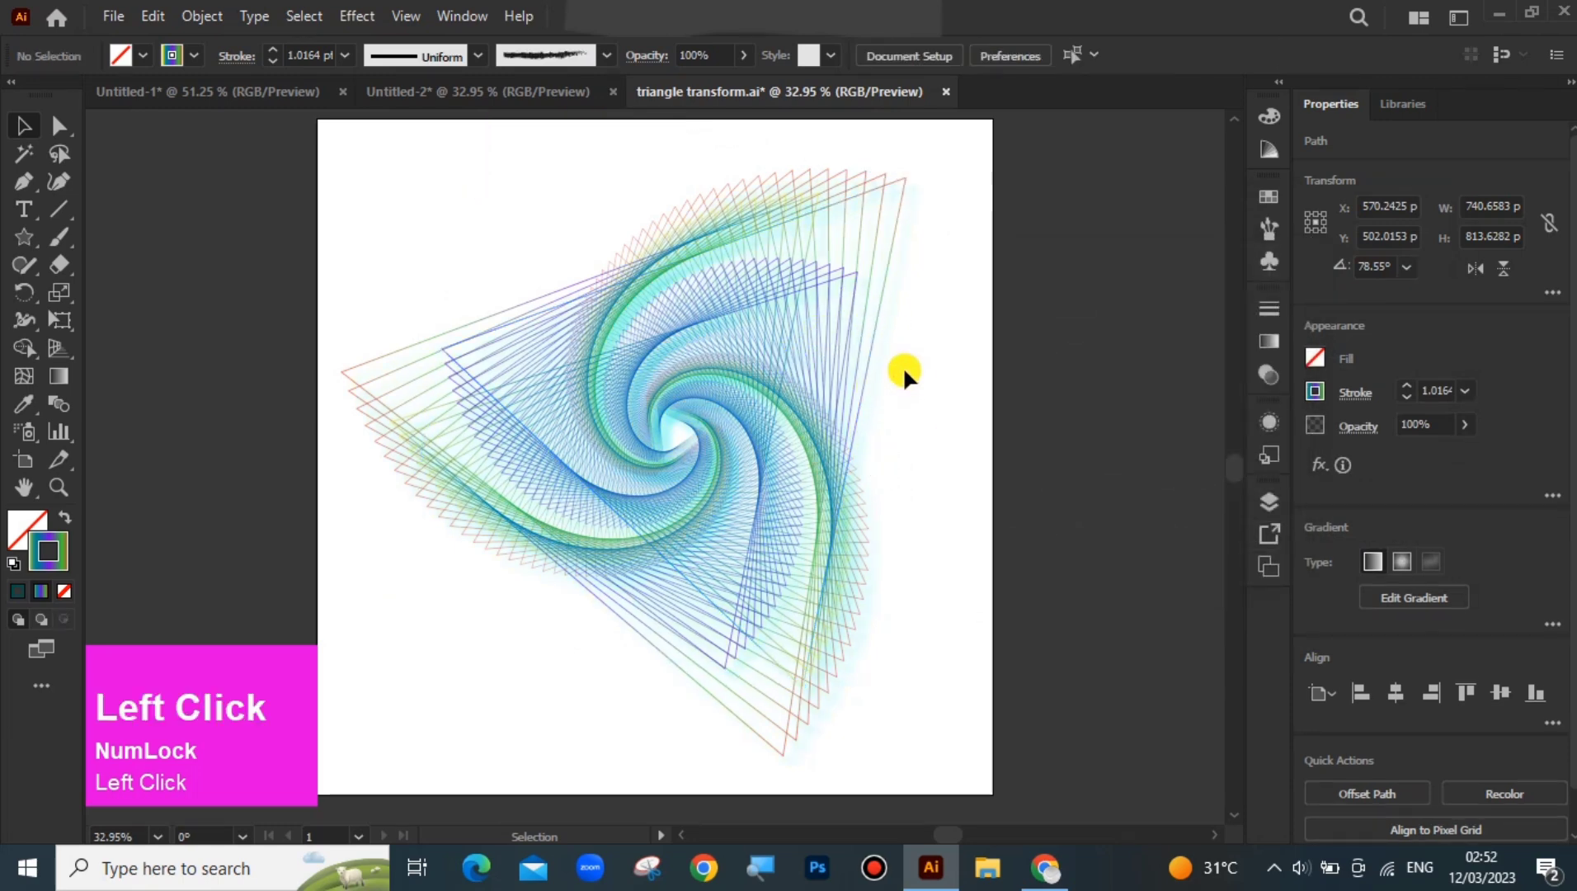